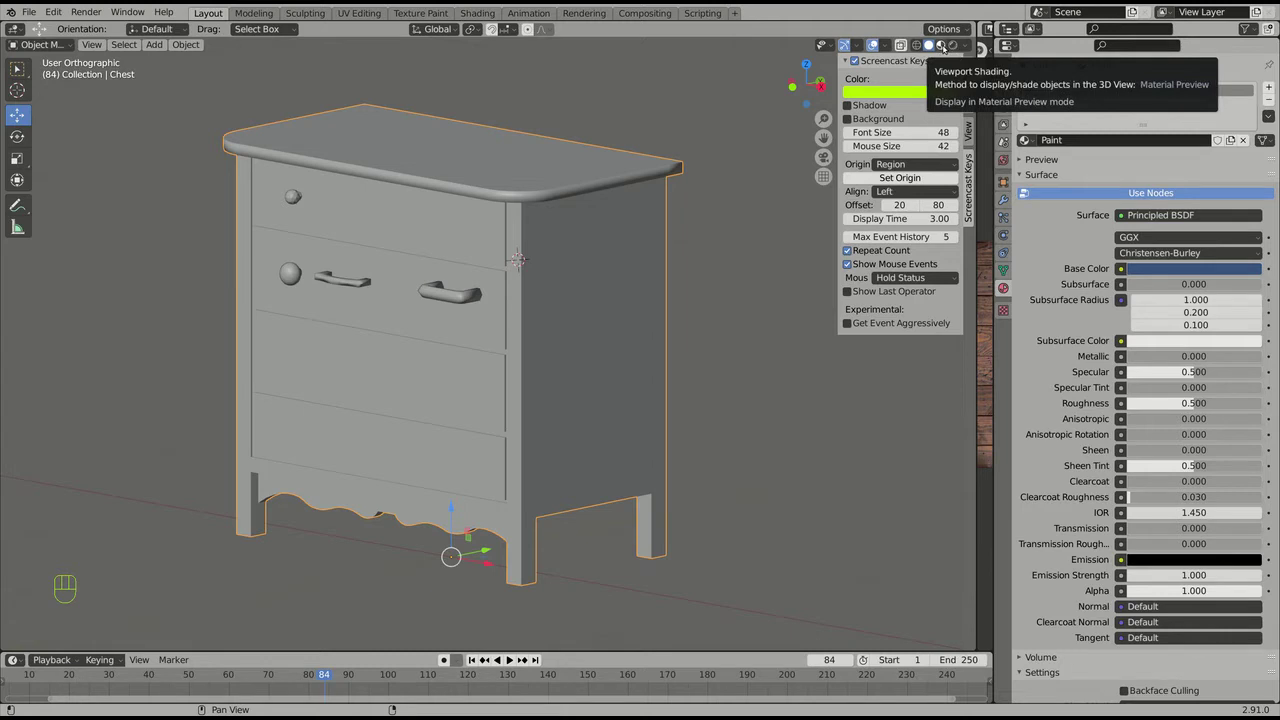
# Step: Switch viewport shading to Material Preview to show the blue Paint material
pyautogui.click(948, 46)
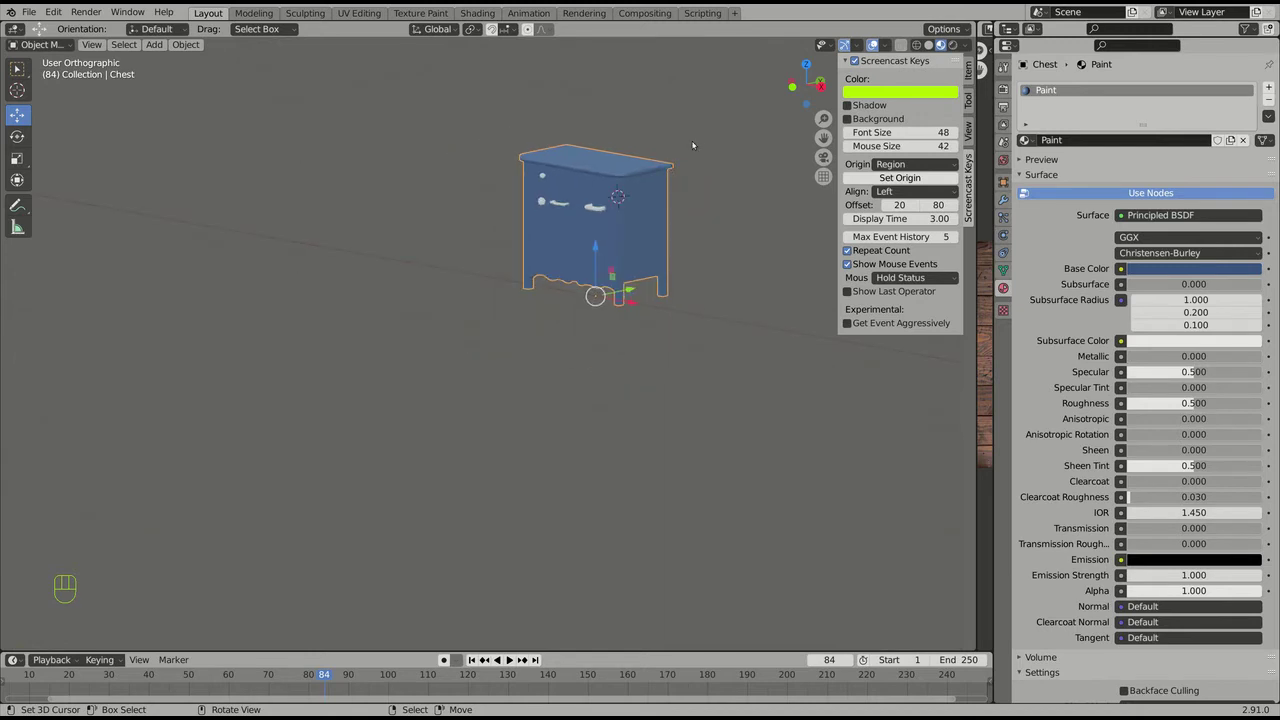
# Step: Select the point light and move it to hang above and left of the chest
pyautogui.moveTo(677, 110); pyautogui.dragTo(486, 243)
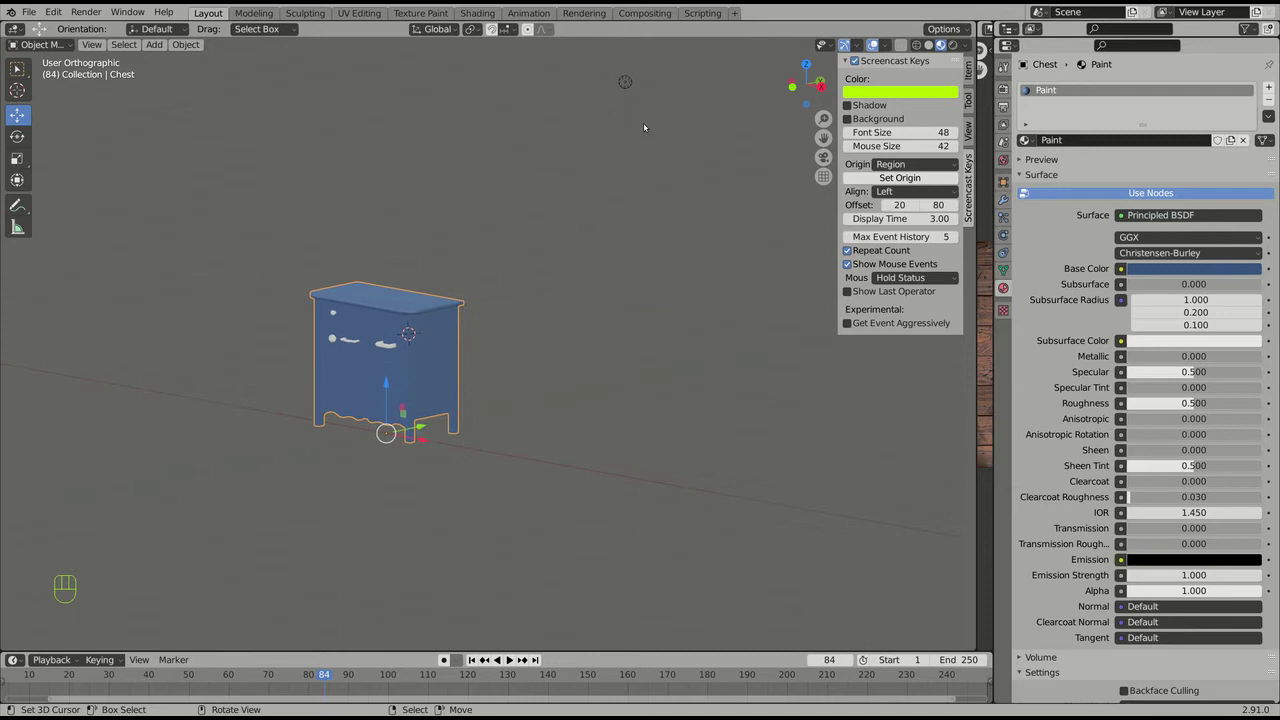
pyautogui.rightClick(631, 82)
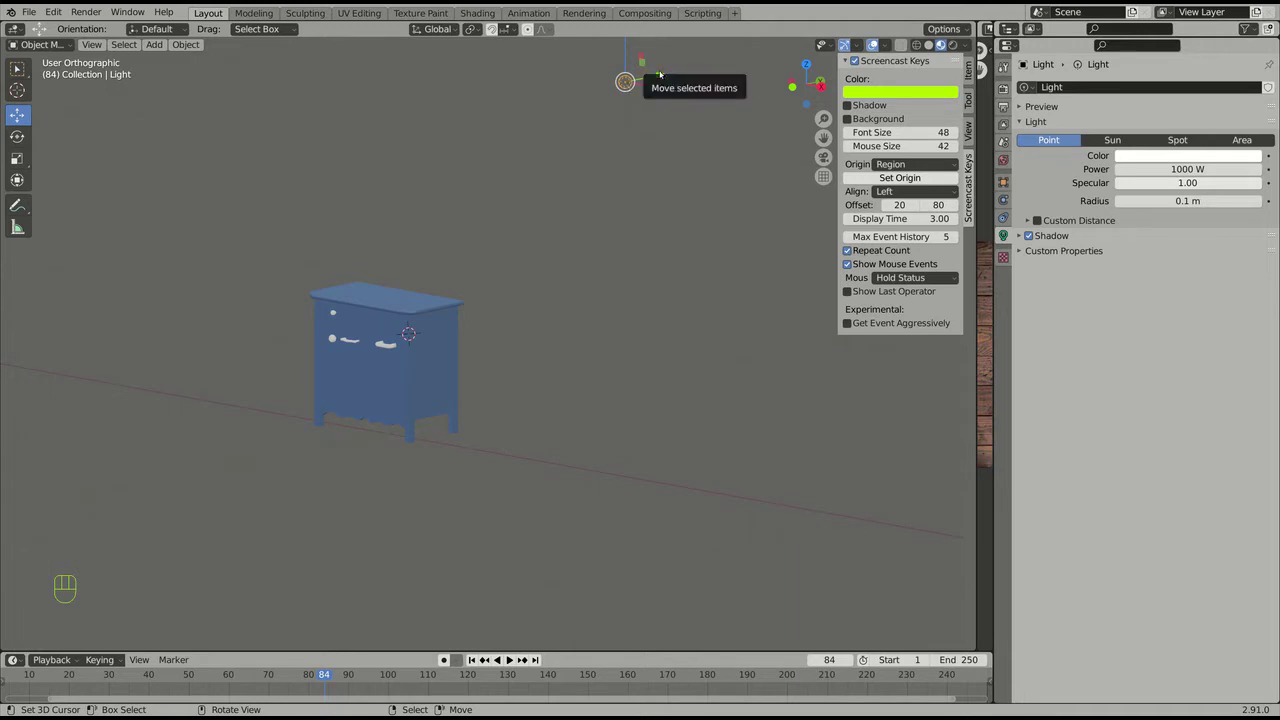
pyautogui.moveTo(338, 309); pyautogui.dragTo(296, 253)
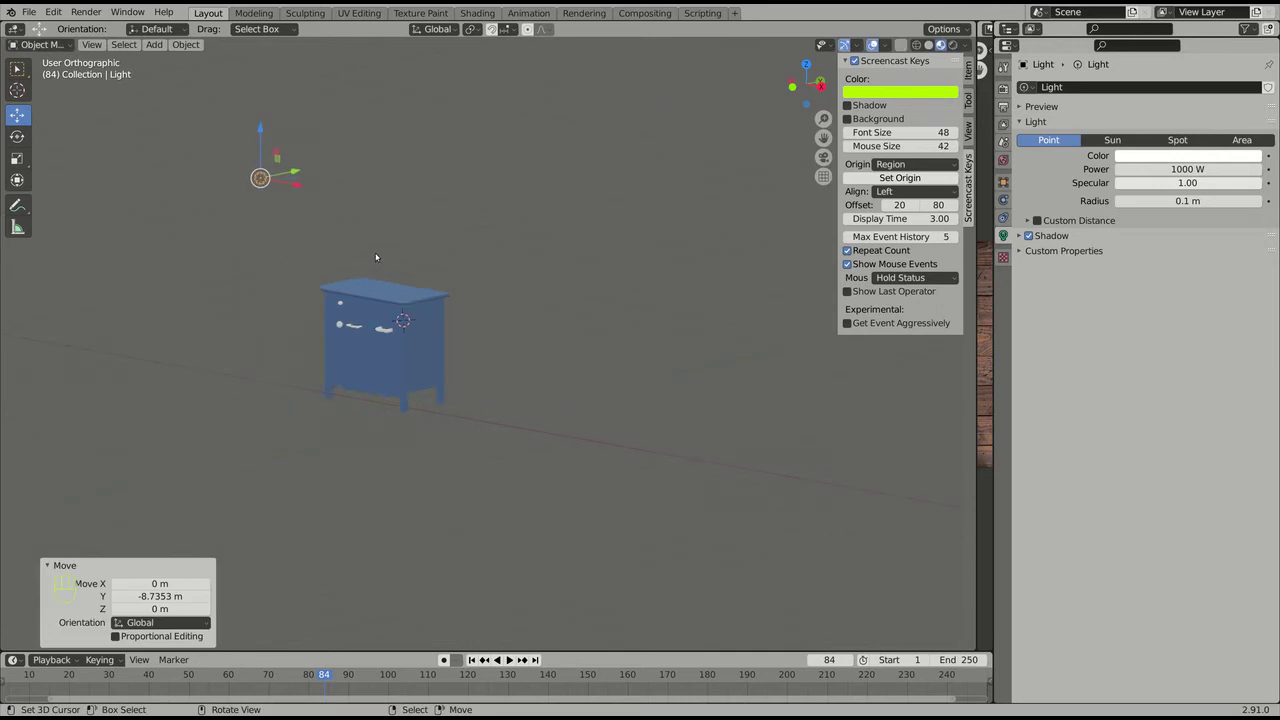
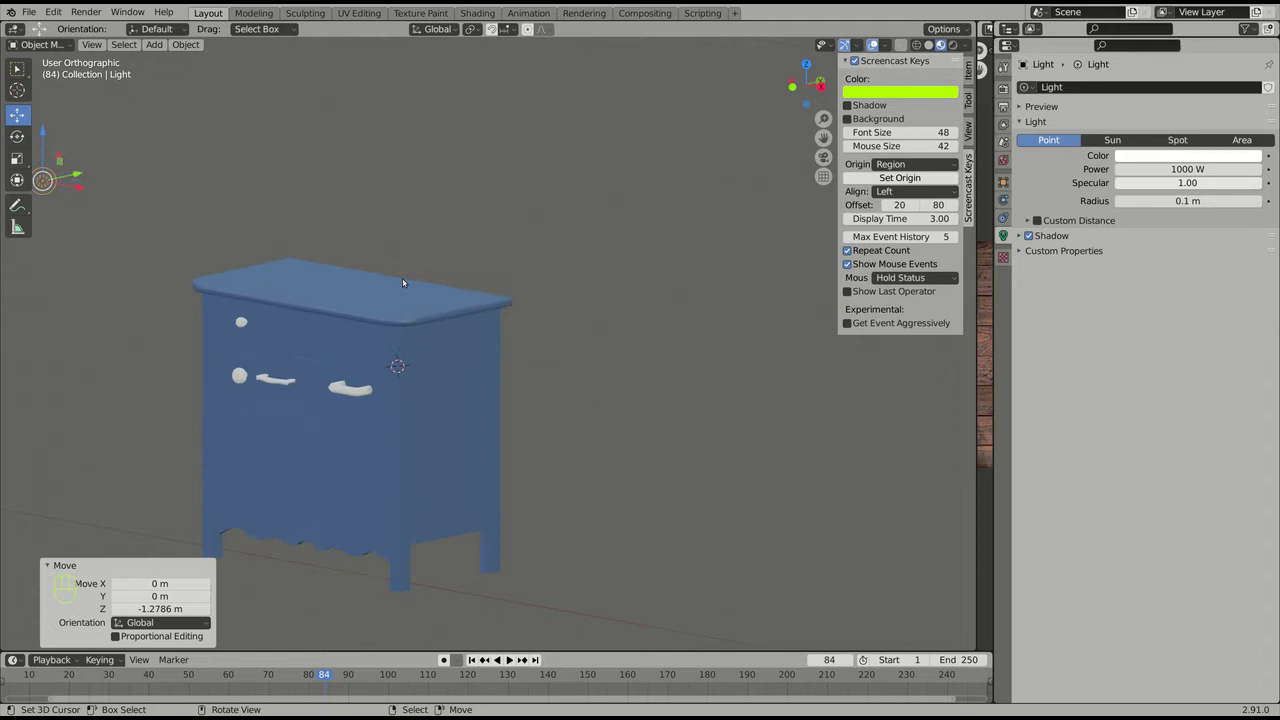
pyautogui.middleClick(236, 306)
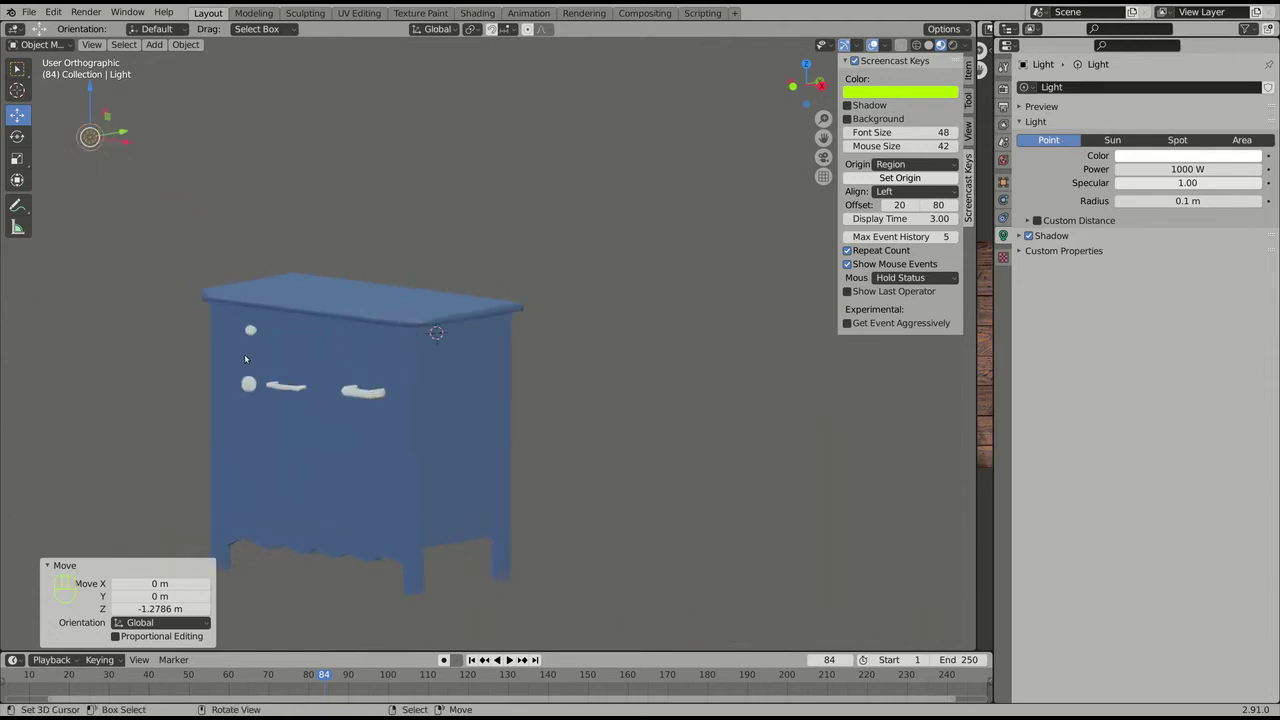
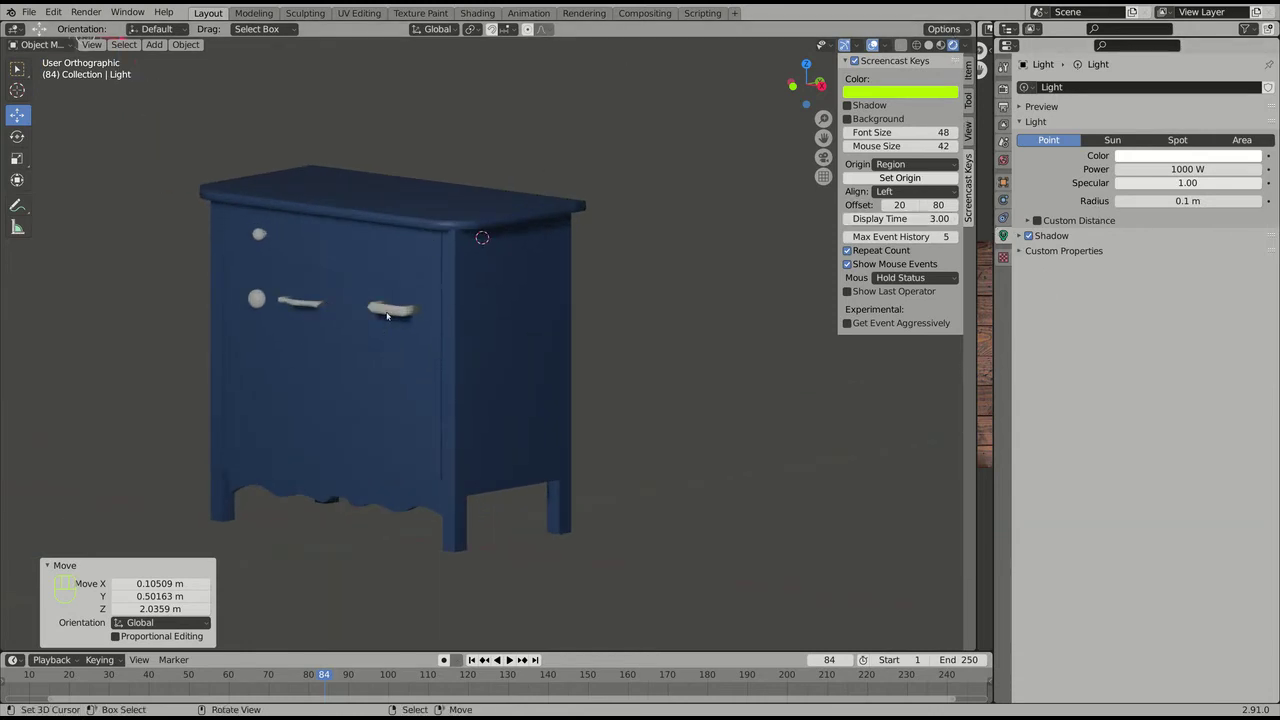
pyautogui.rightClick(344, 337)
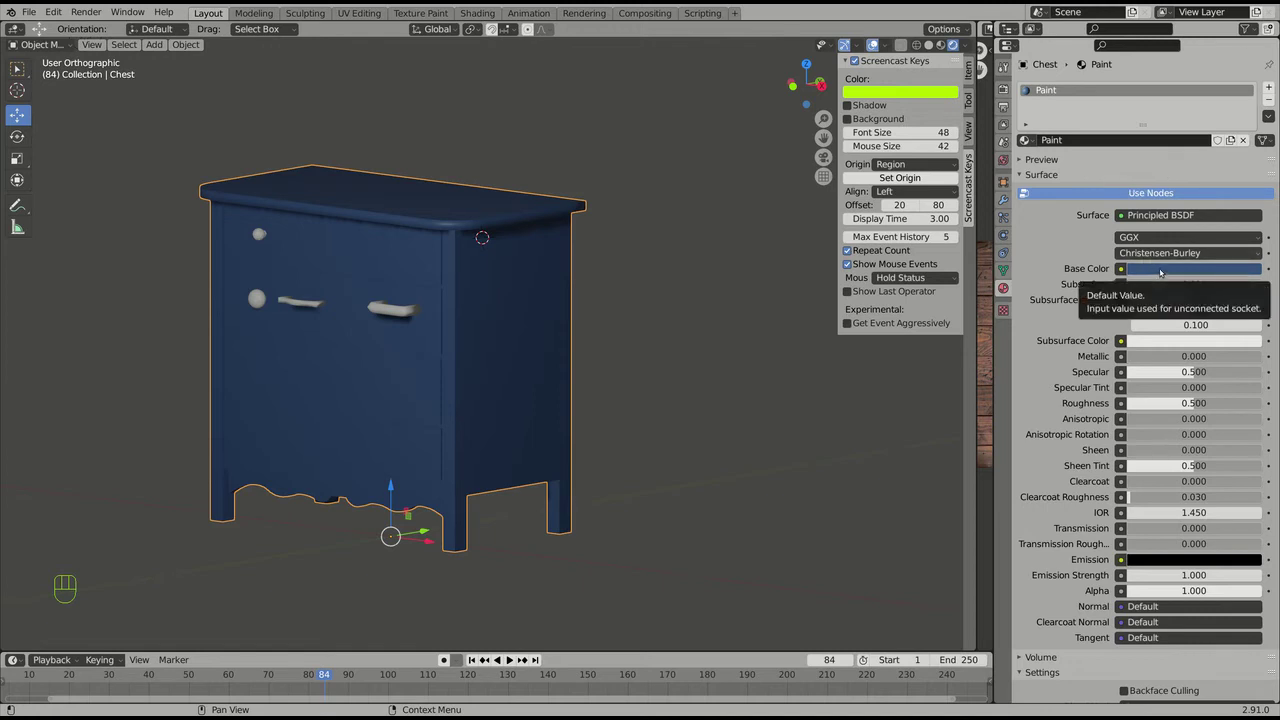
pyautogui.click(1165, 269)
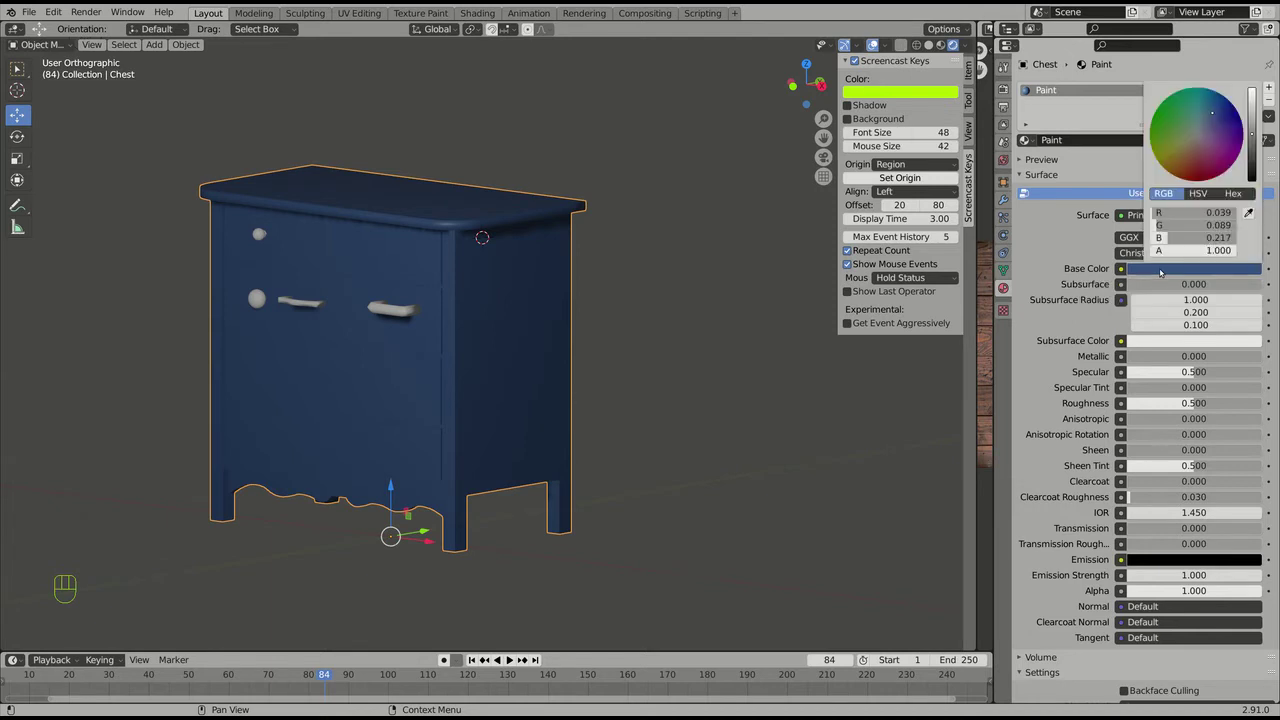
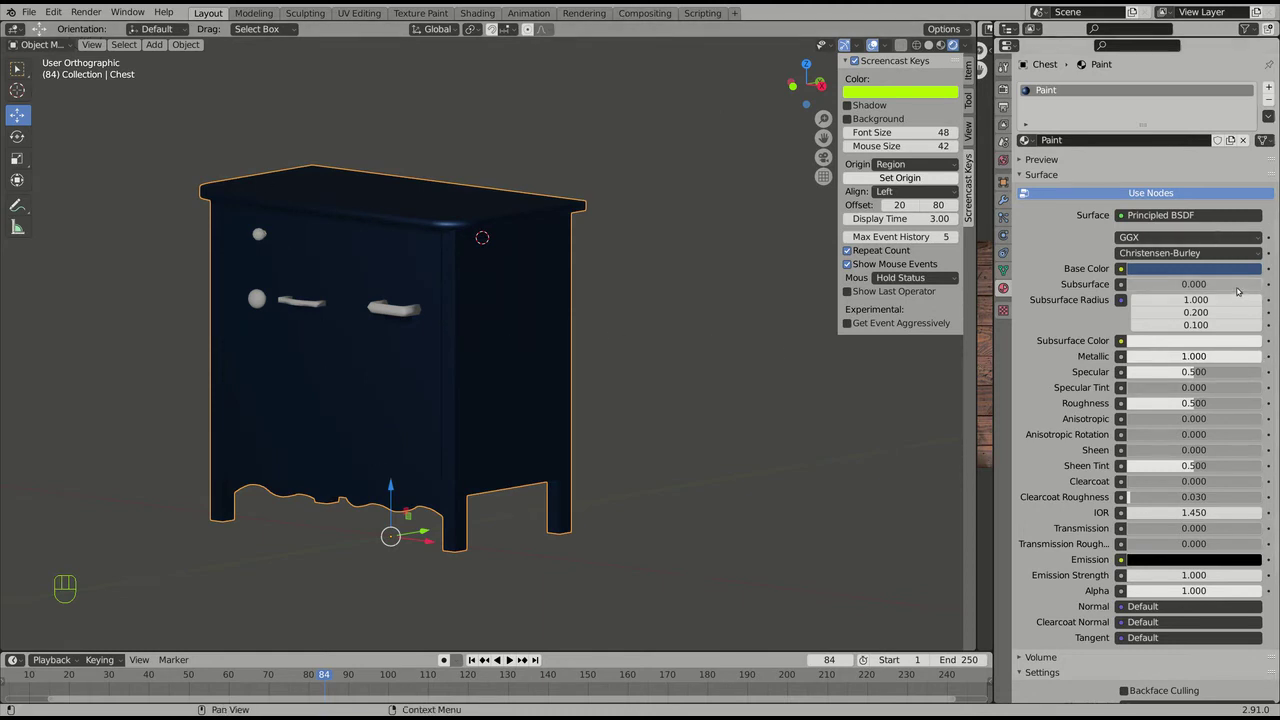
pyautogui.click(1220, 267)
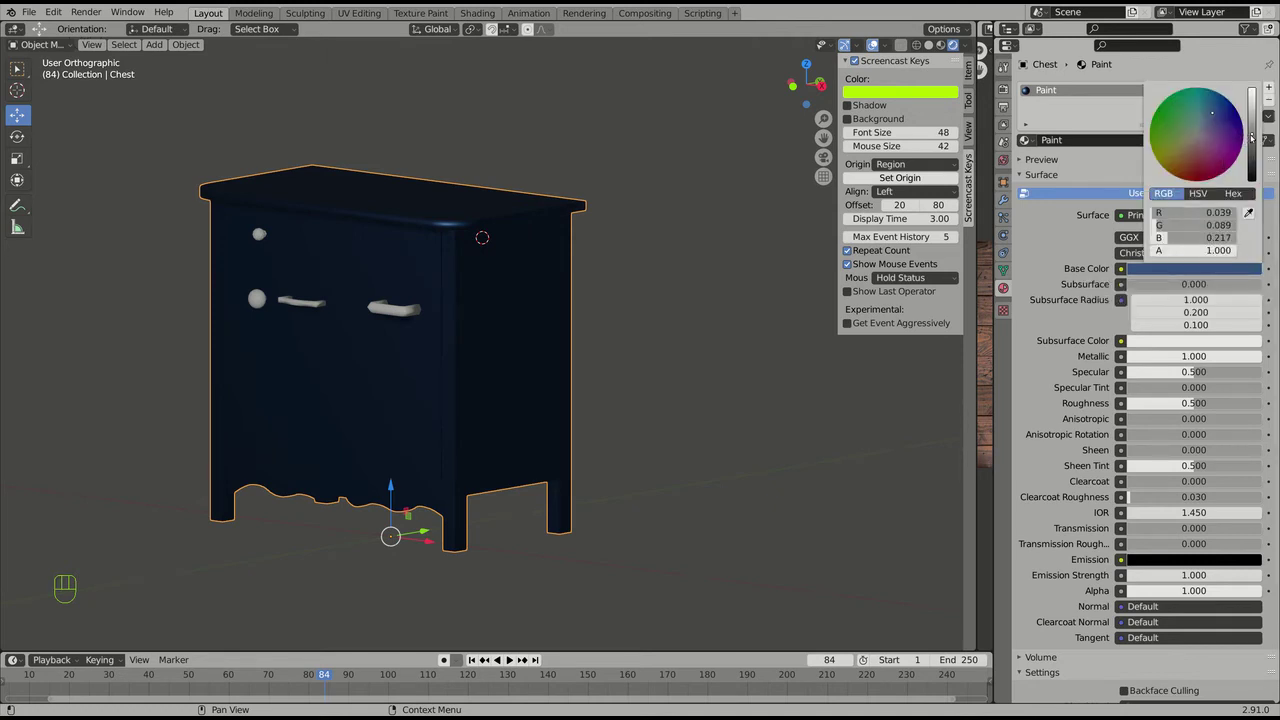
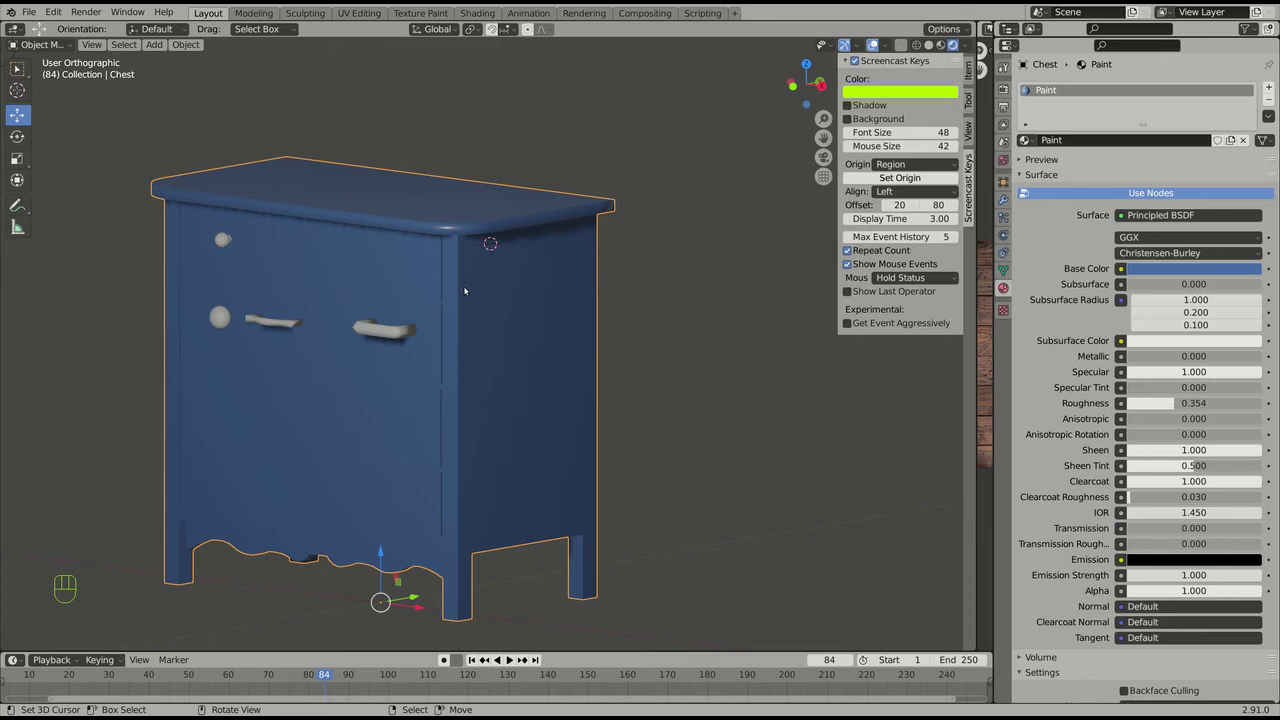
# Step: Orbit and reframe the view to inspect the glossy clearcoated blue chest
pyautogui.moveTo(532, 304); pyautogui.dragTo(530, 331)
pyautogui.moveTo(530, 195); pyautogui.dragTo(557, 173)
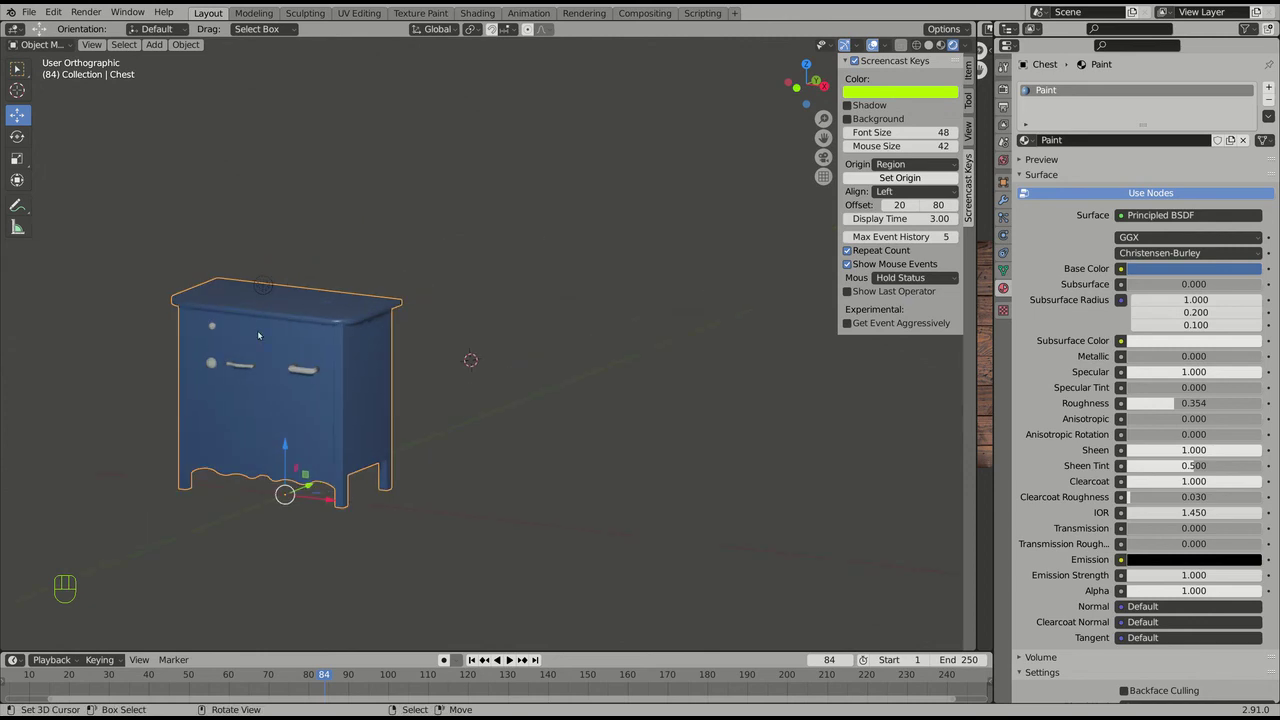
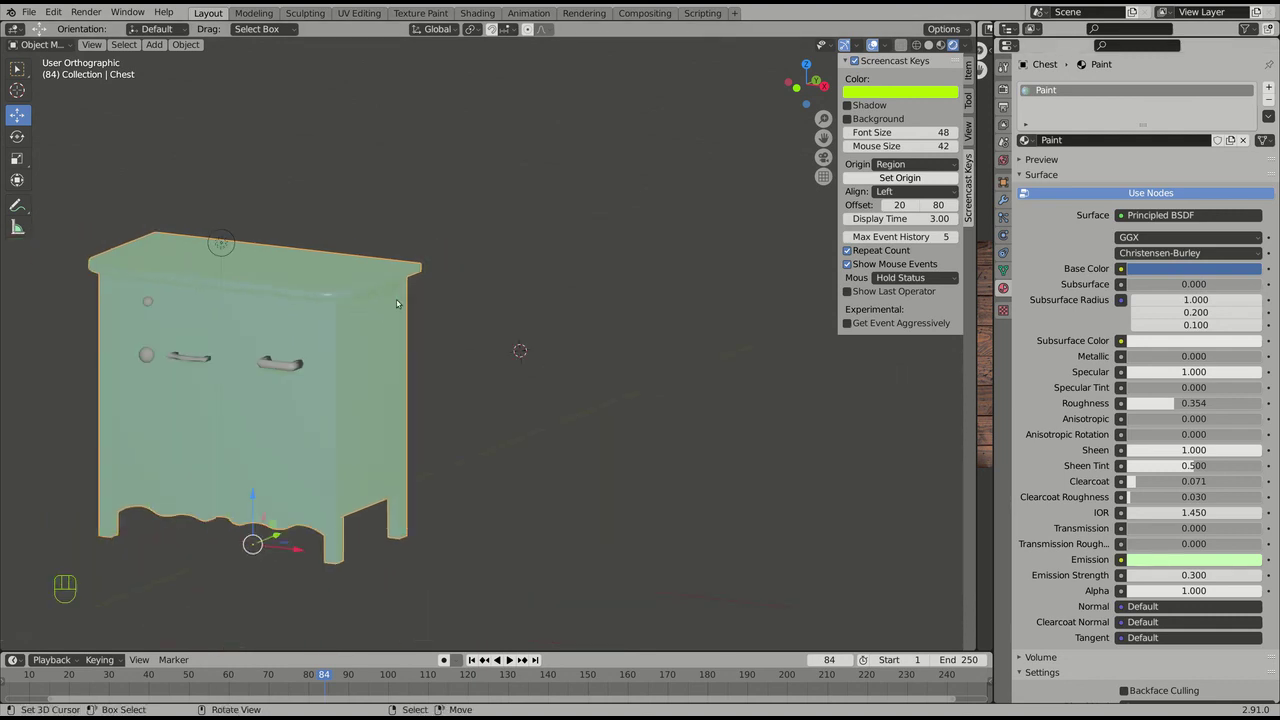
# Step: Orbit the view around the pale-green glowing chest
pyautogui.middleClick(266, 346)
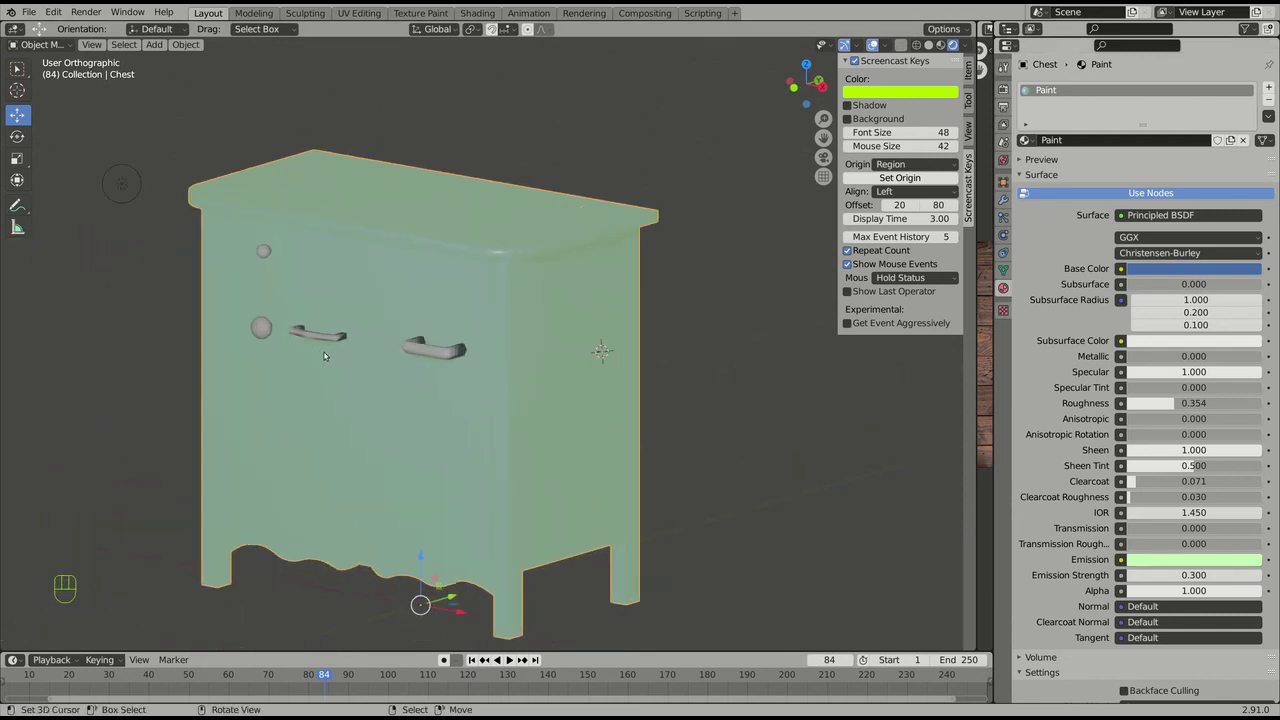